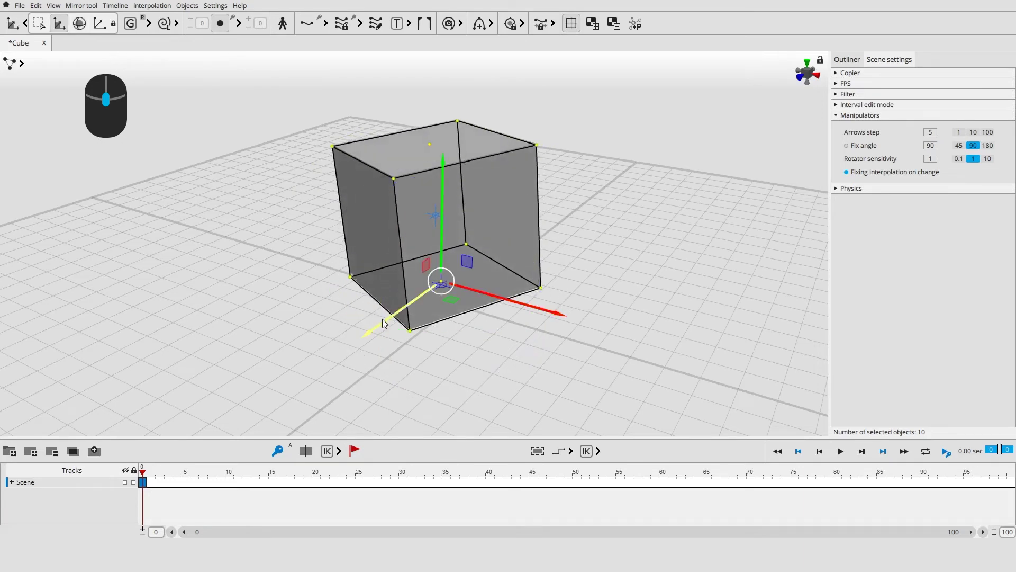
middle_click(132, 141)
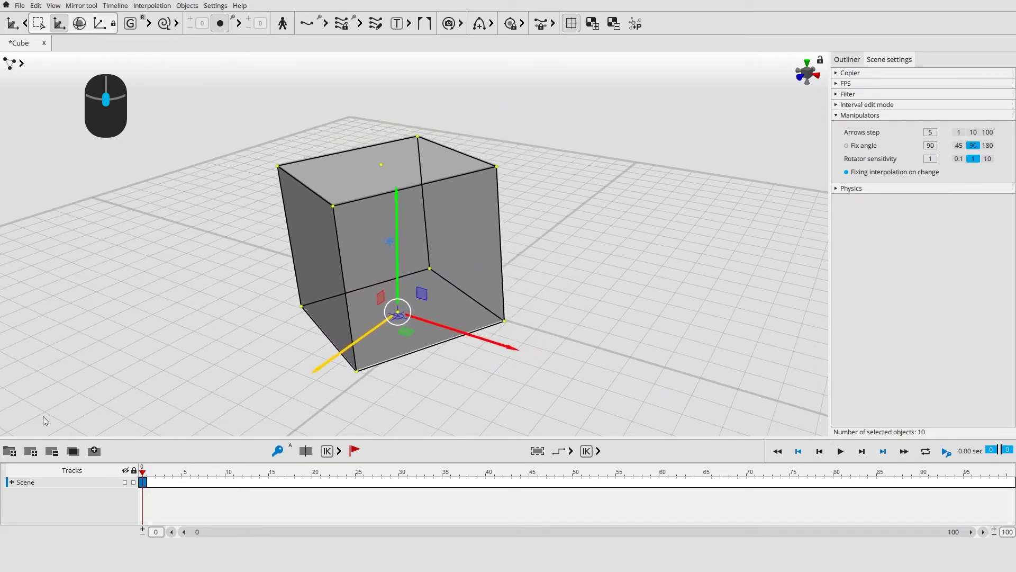